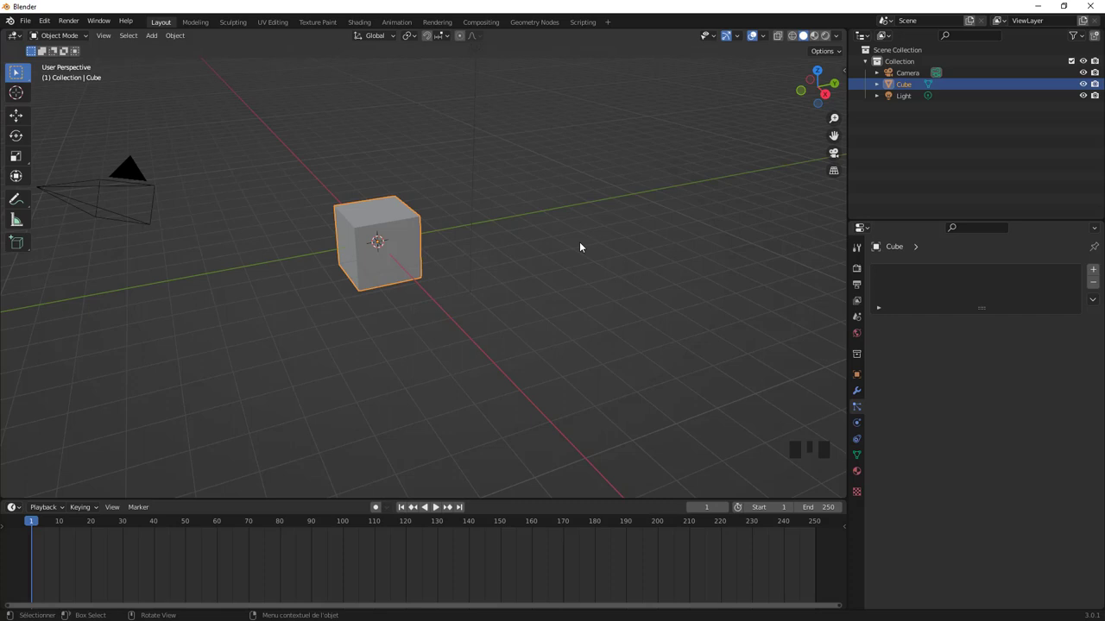
# - Reframe the scene view, then bring up Edit > Preferences on the Interface section
pyautogui.scroll(3)
pyautogui.scroll(-3)
pyautogui.moveTo(490, 303); pyautogui.dragTo(307, 177)
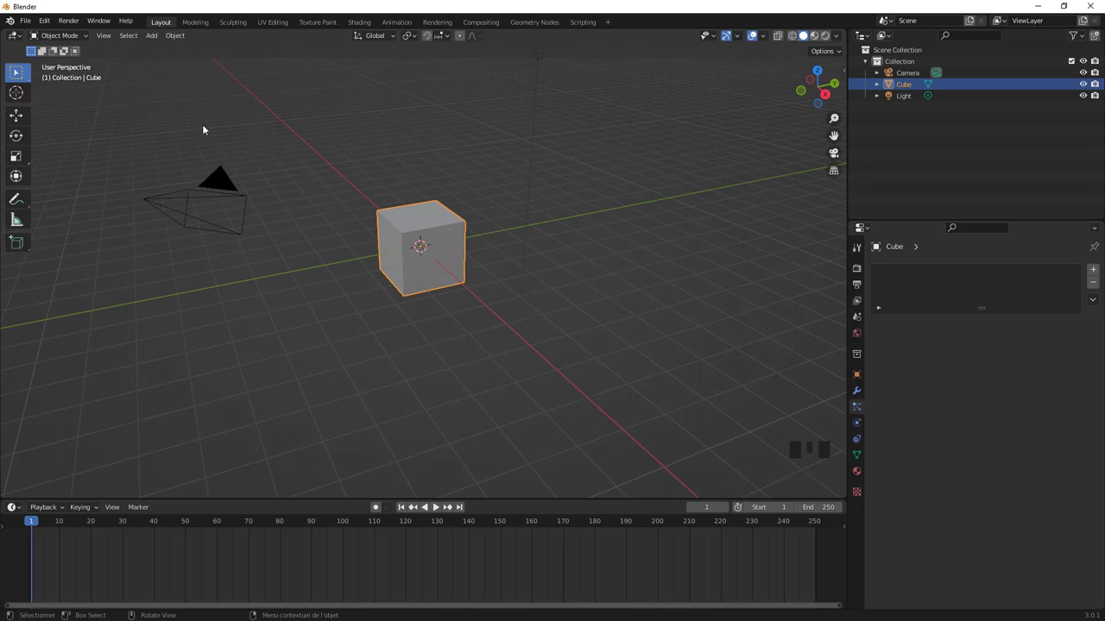
pyautogui.moveTo(51, 24); pyautogui.dragTo(204, 49)
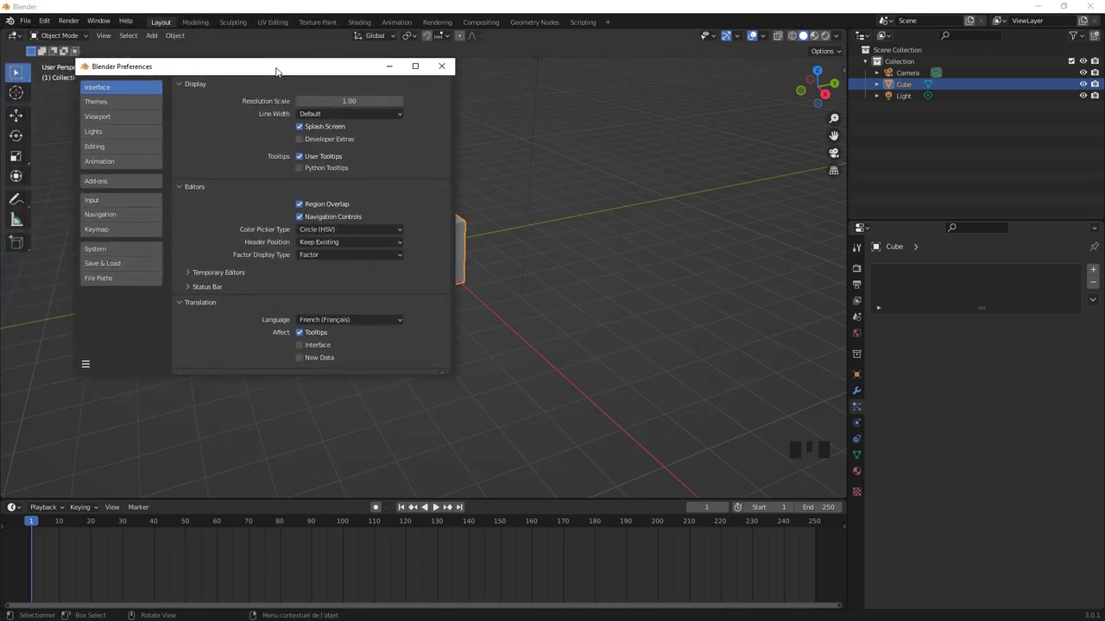
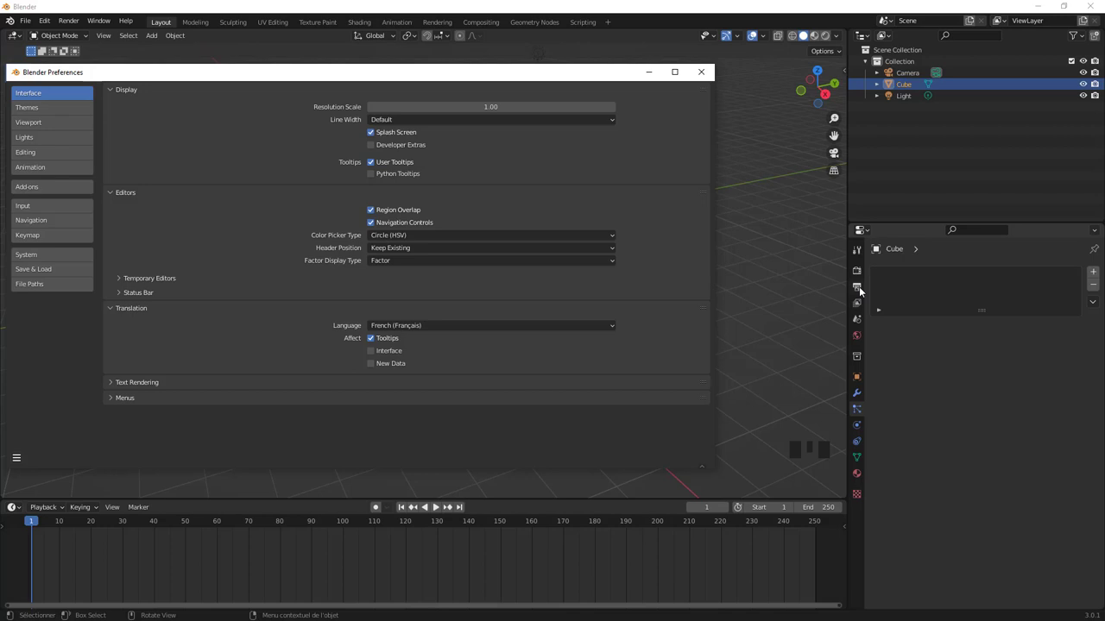
# - Show the Output Properties Format panel at 1920×1080 resolution, 100% scale, from the top
pyautogui.click(862, 286)
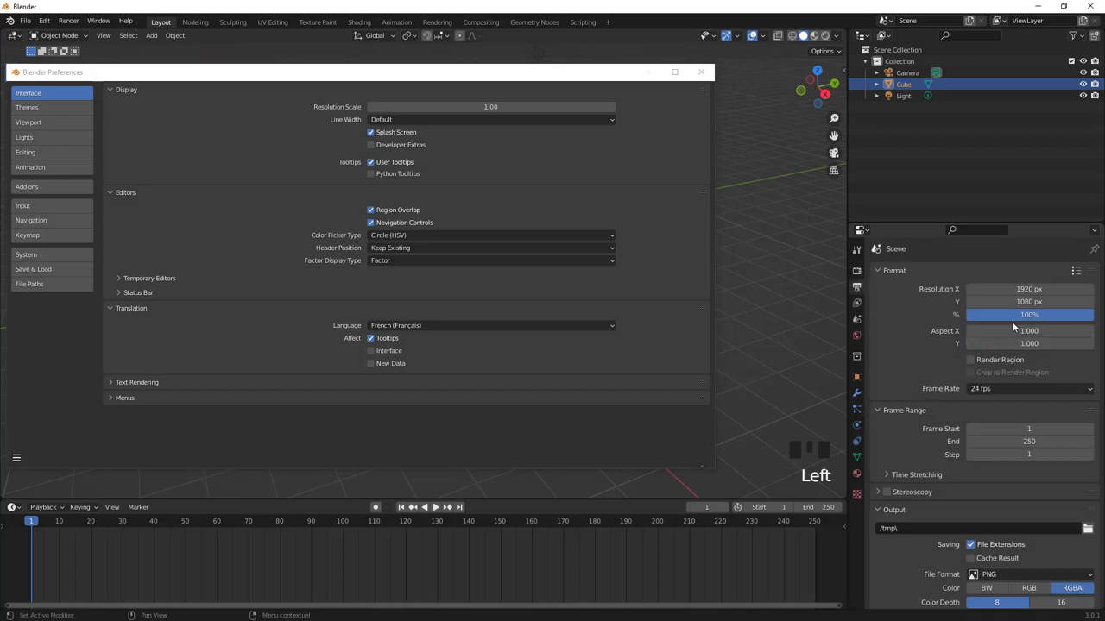
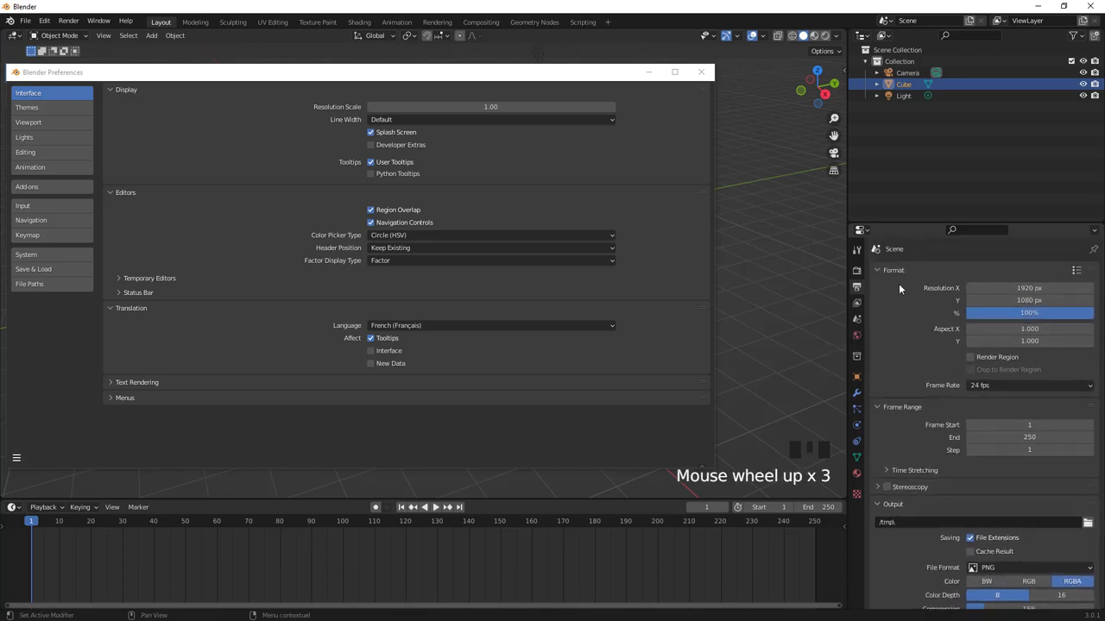
pyautogui.scroll(3)
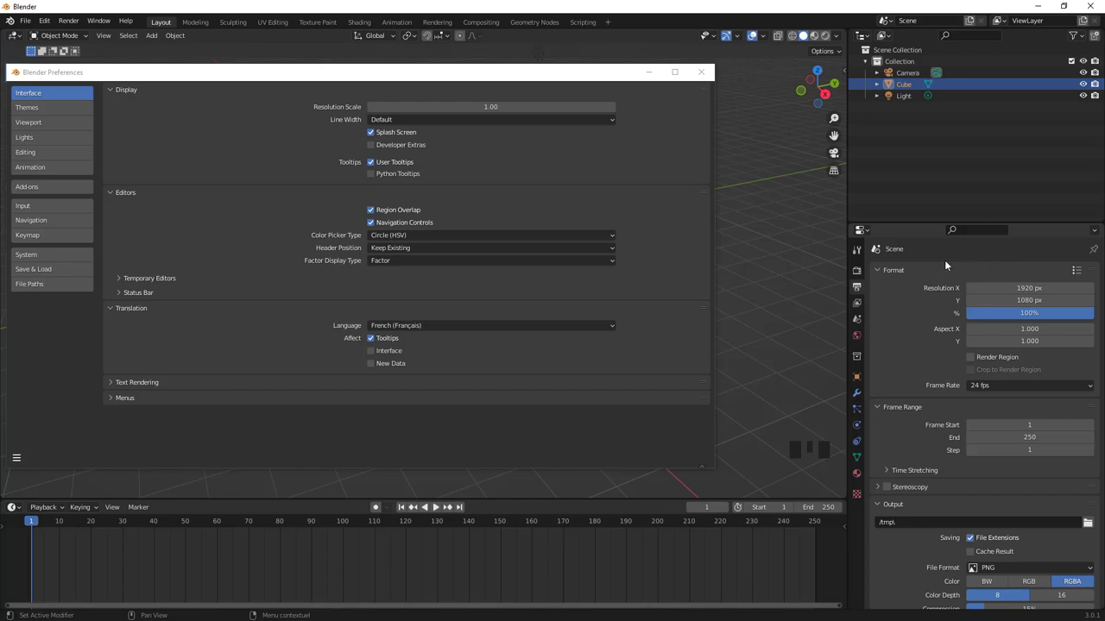
# - Reposition and widen the Preferences window while zooming the viewport in on the cube
pyautogui.moveTo(882, 326); pyautogui.dragTo(926, 344)
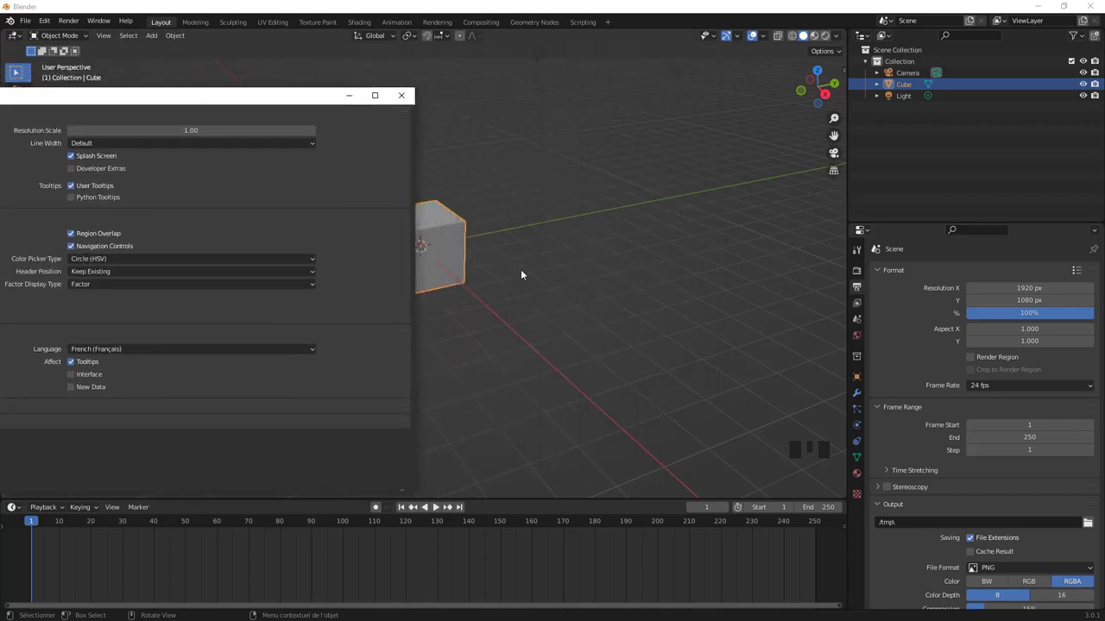
pyautogui.moveTo(559, 304); pyautogui.dragTo(687, 296)
pyautogui.scroll(3)
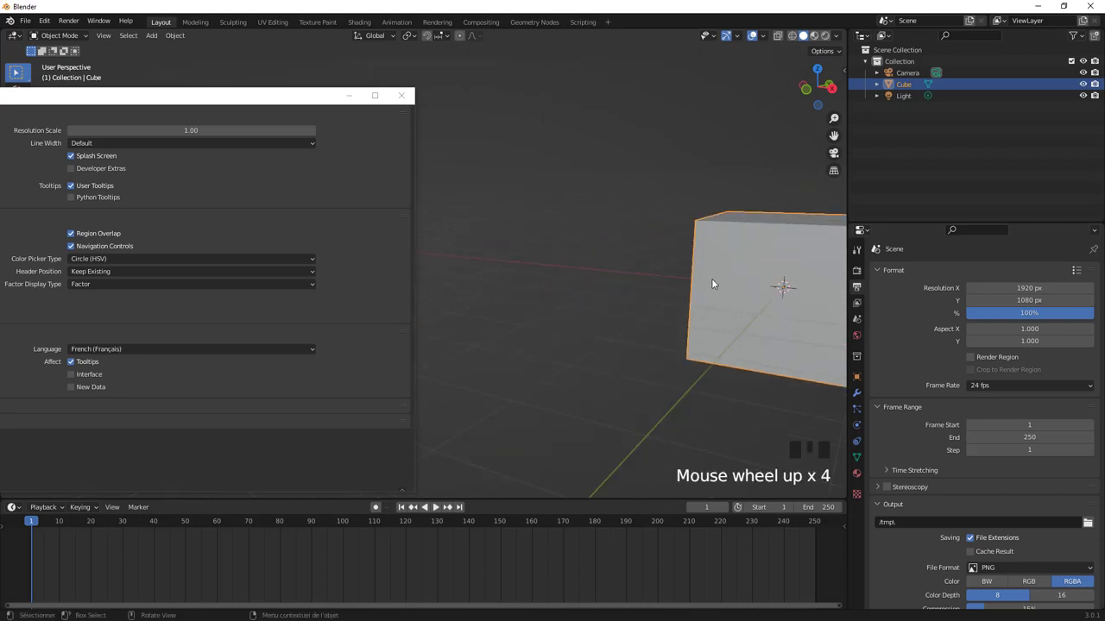
pyautogui.moveTo(676, 285); pyautogui.dragTo(252, 129)
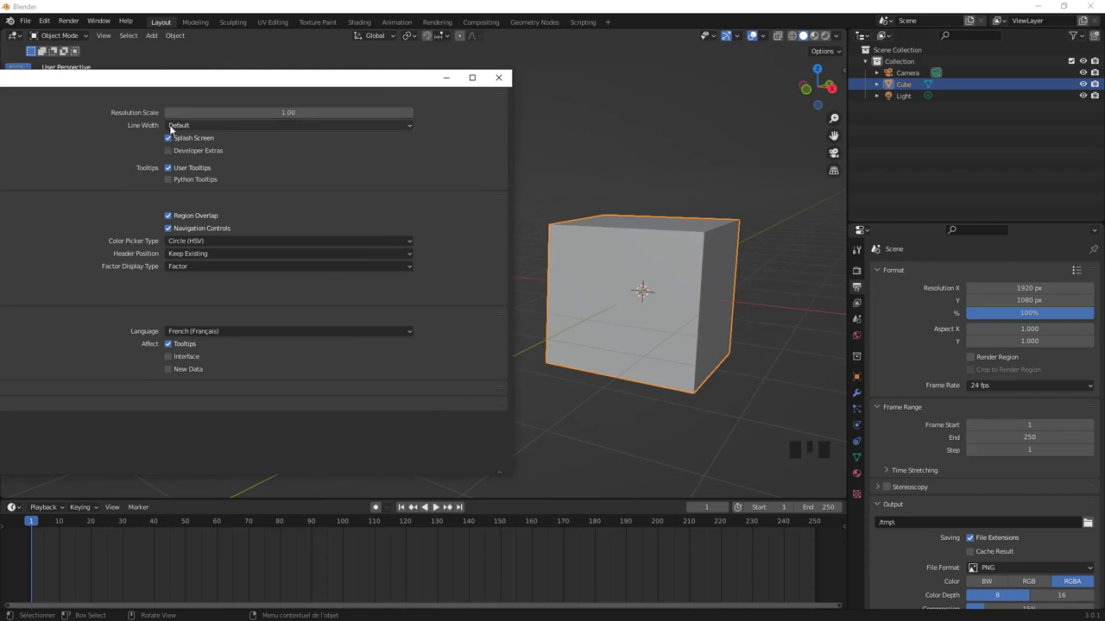